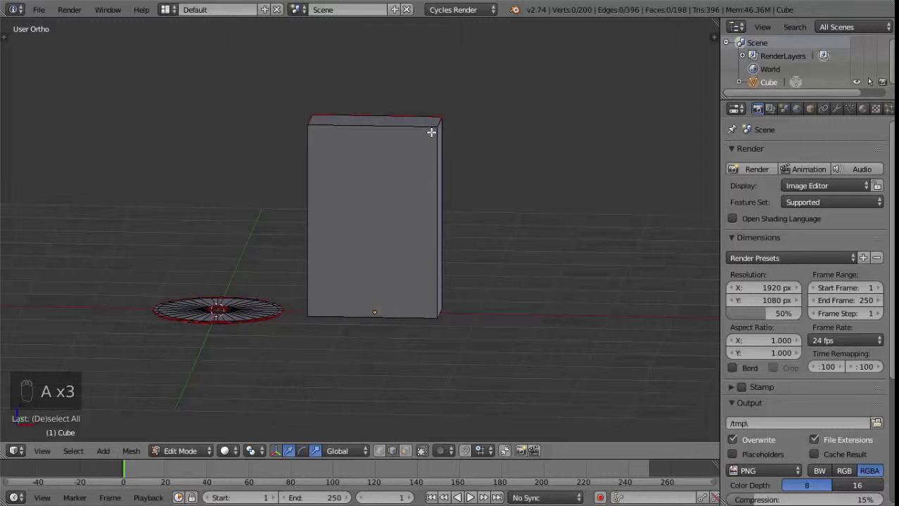
Select the box and scale it slightly wider along X.
key("l")
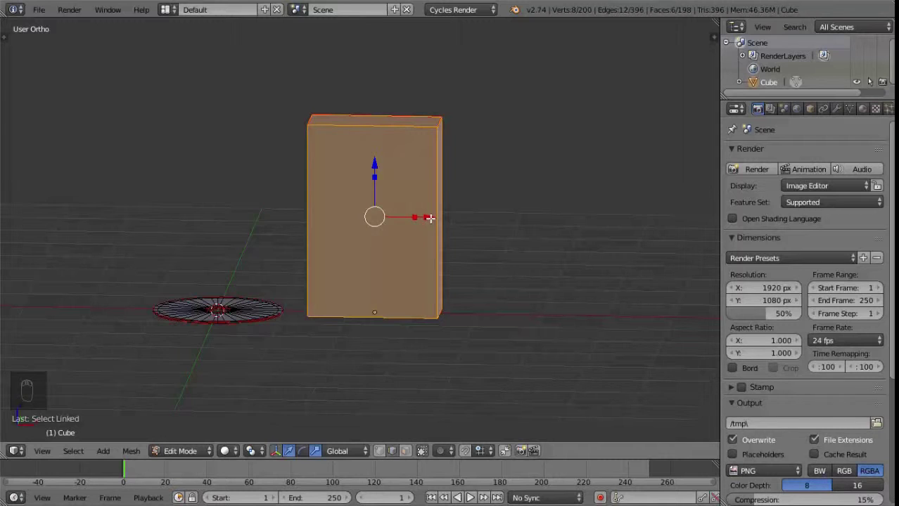
left_click_drag(416, 215, 454, 216)
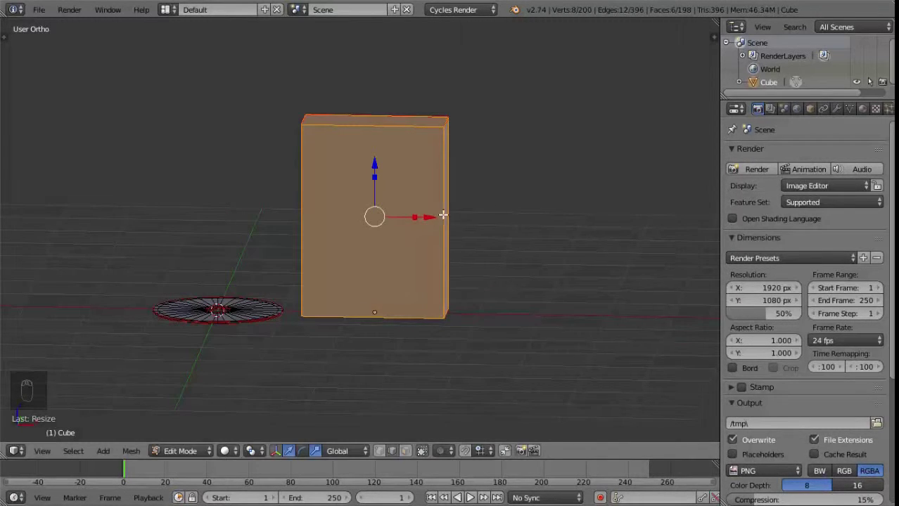
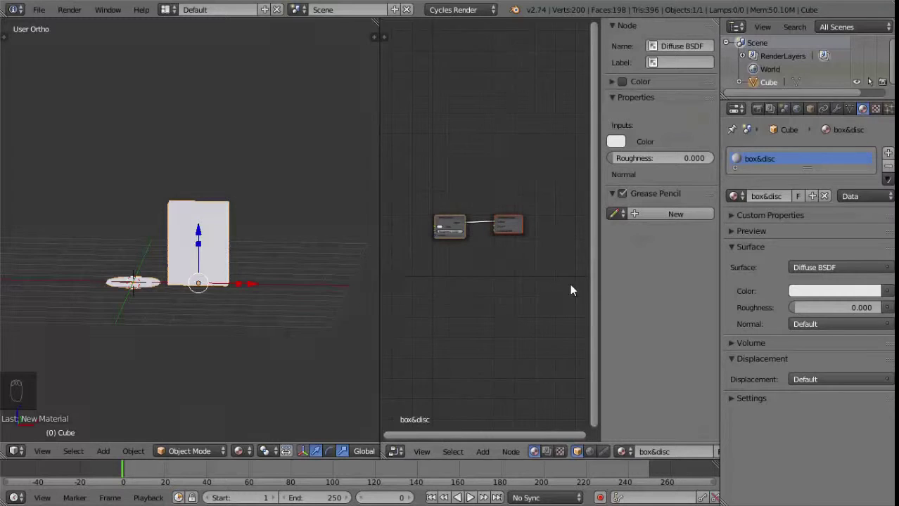
Delete the Diffuse BSDF node from the box material and bring up the Add node menu.
key("n")
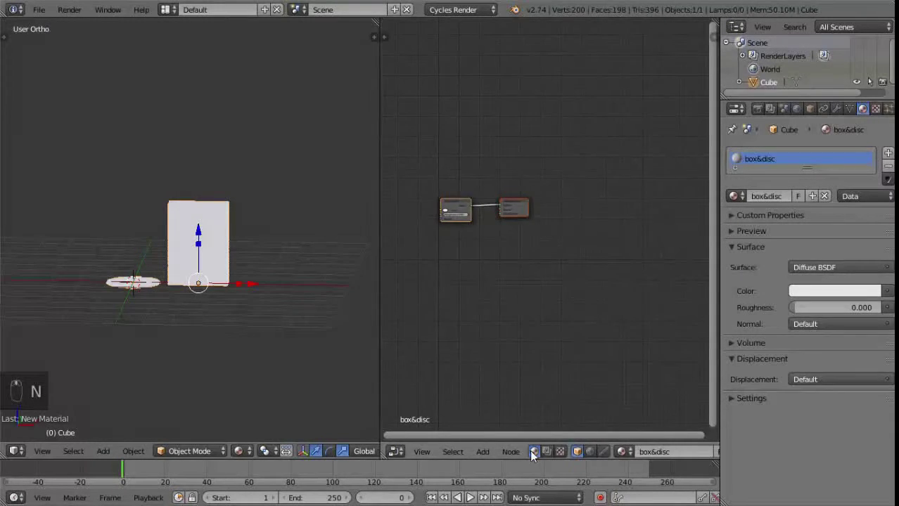
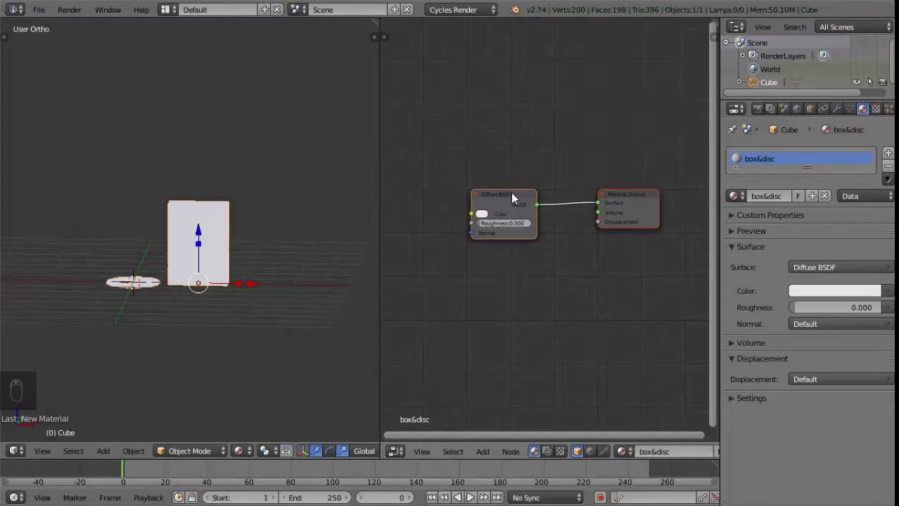
left_click_drag(517, 197, 527, 200)
key("x")
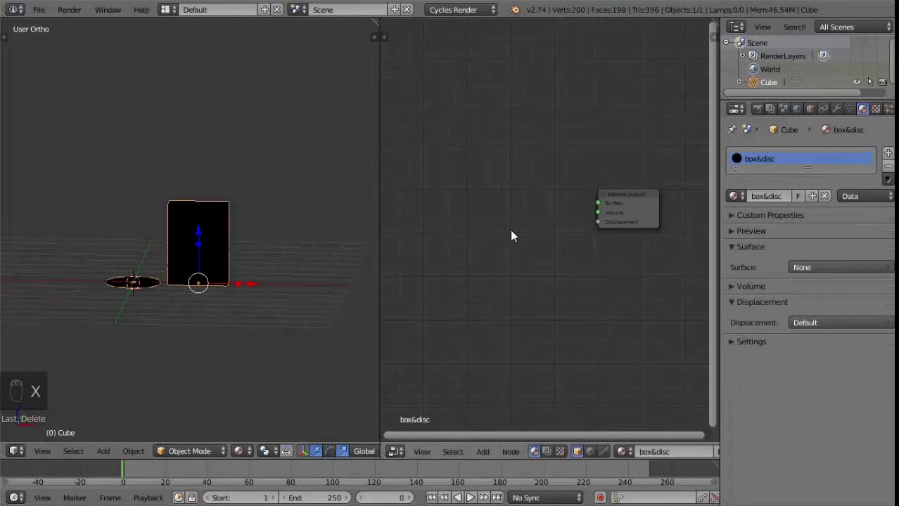
key("shift+a")
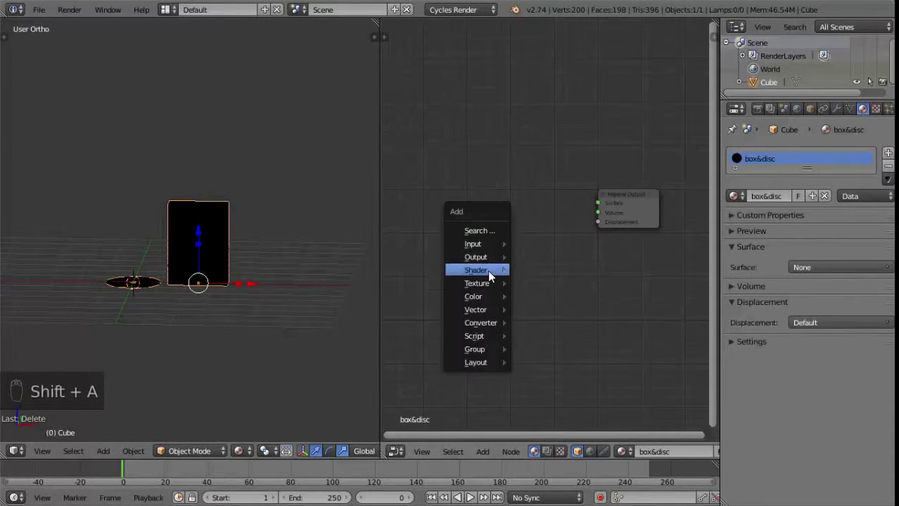
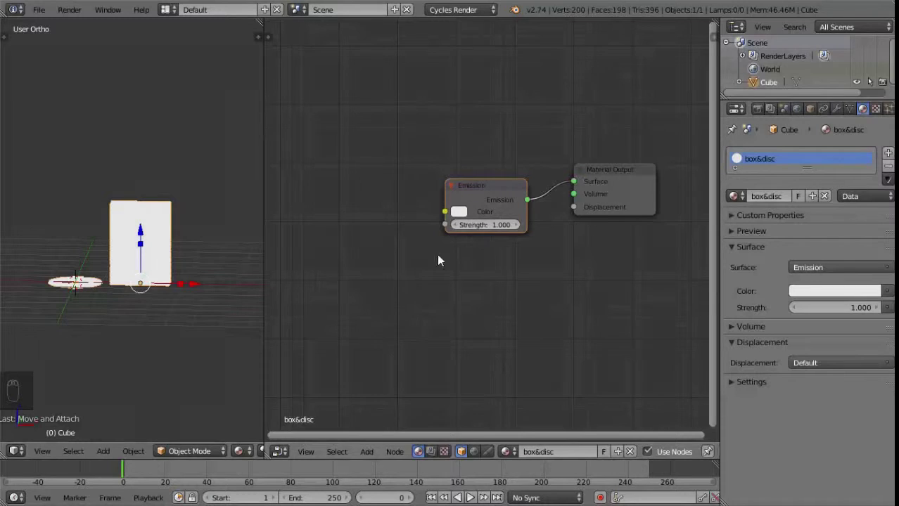
Add an Image Texture node loading box&disc_texture.png into the Emission colour.
key("shift+a")
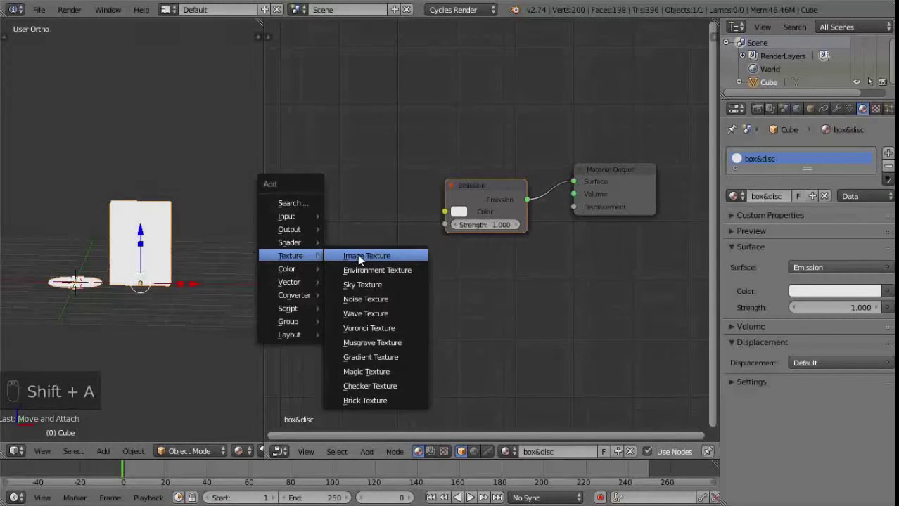
left_click_drag(383, 206, 429, 220)
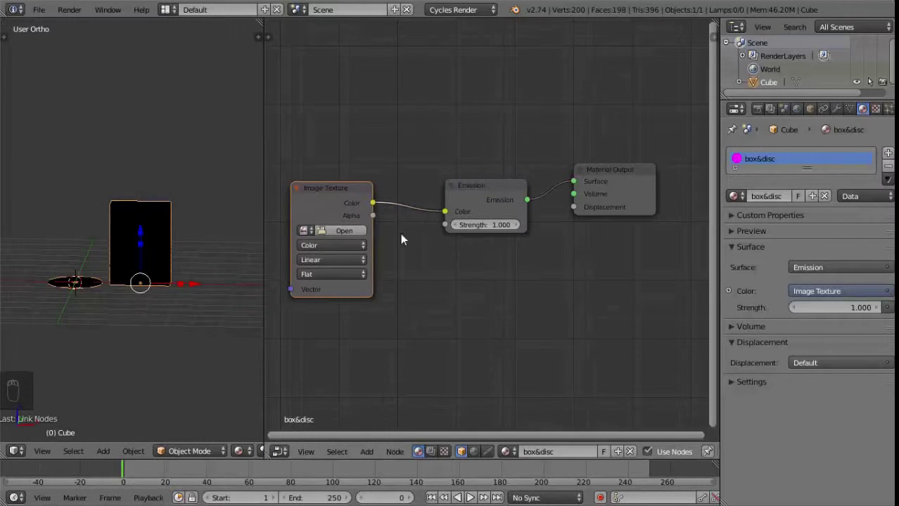
left_click(335, 235)
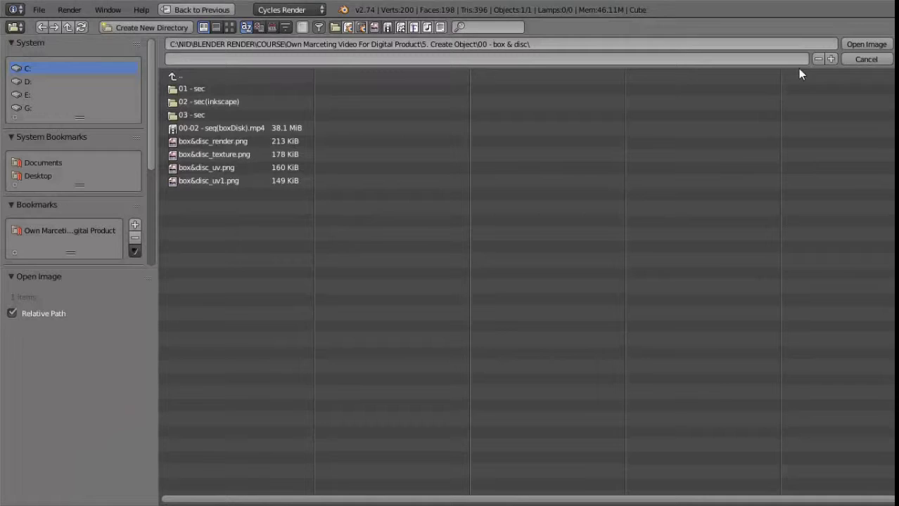
left_click(744, 109)
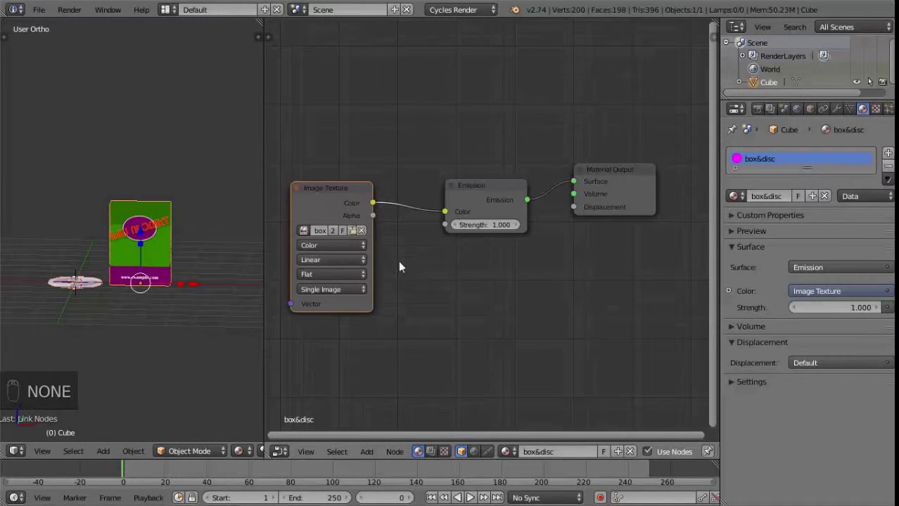
Orbit and recentre the viewport to check the printed texture on the box.
left_click_drag(144, 277, 149, 276)
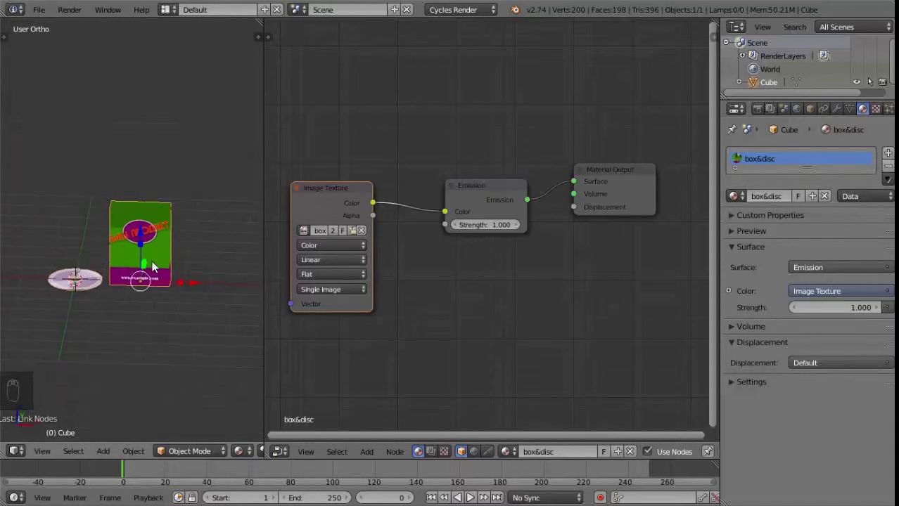
left_click_drag(162, 248, 188, 199)
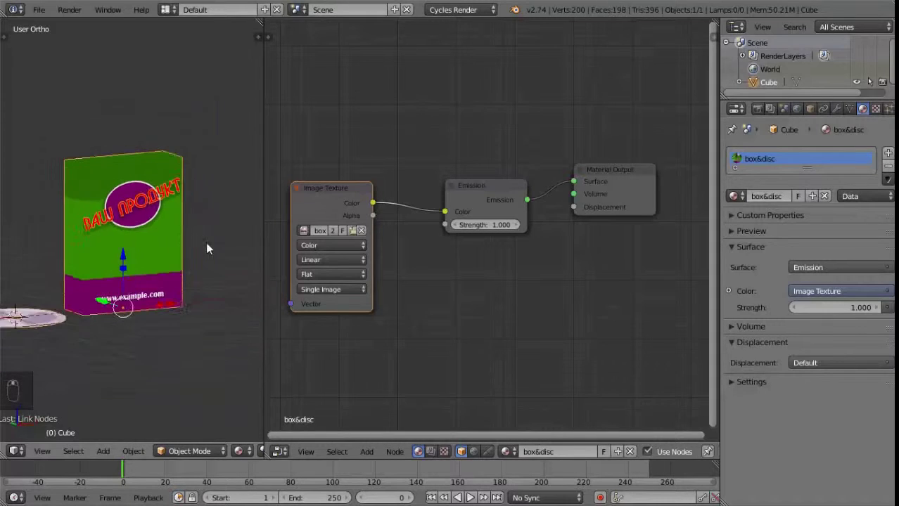
middle_click(433, 216)
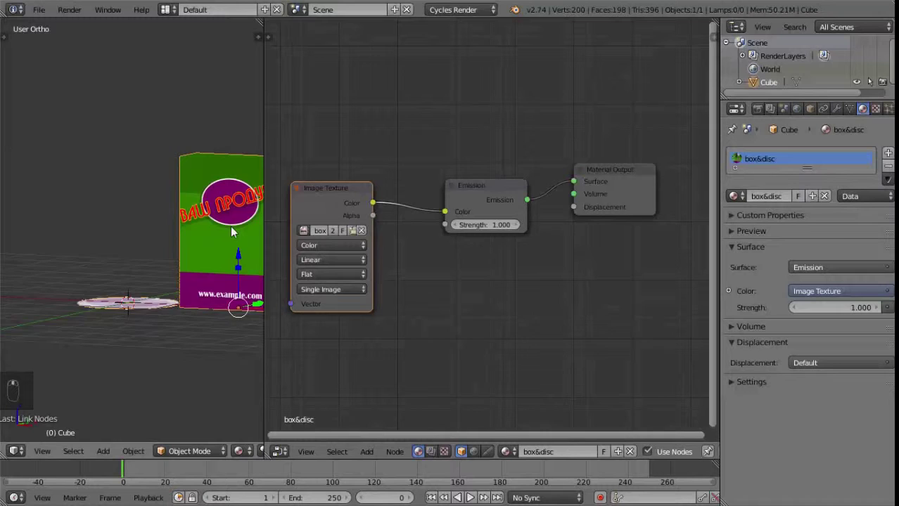
Rearrange the Image Texture, Emission and Material Output nodes into a tidy chain.
left_click_drag(350, 191, 507, 165)
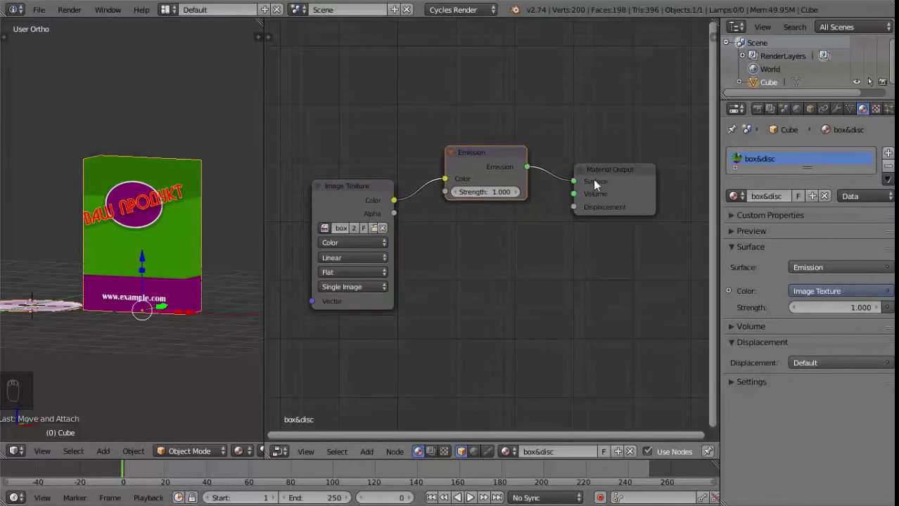
left_click_drag(617, 171, 604, 203)
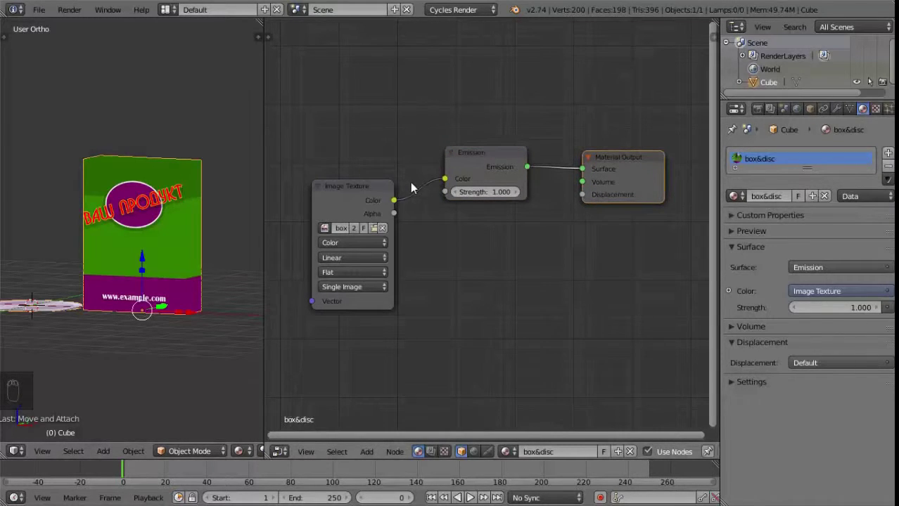
left_click_drag(493, 159, 380, 189)
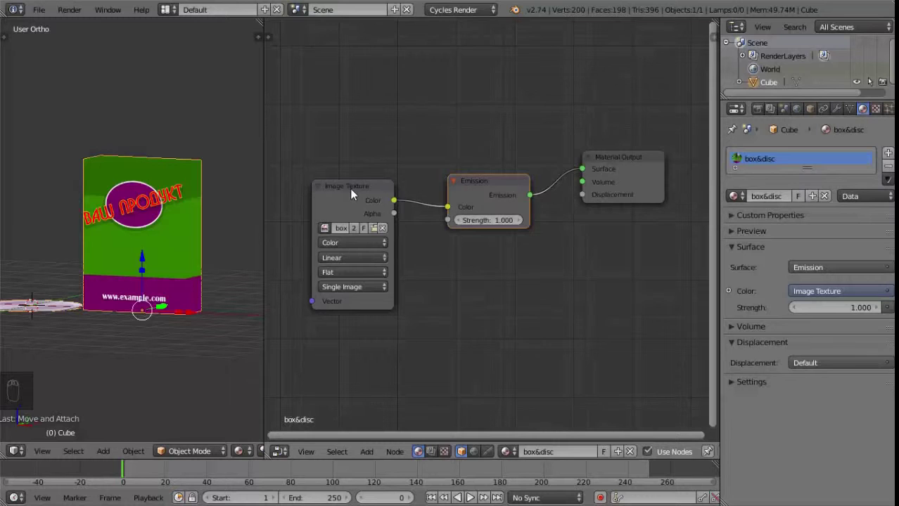
left_click_drag(353, 193, 289, 228)
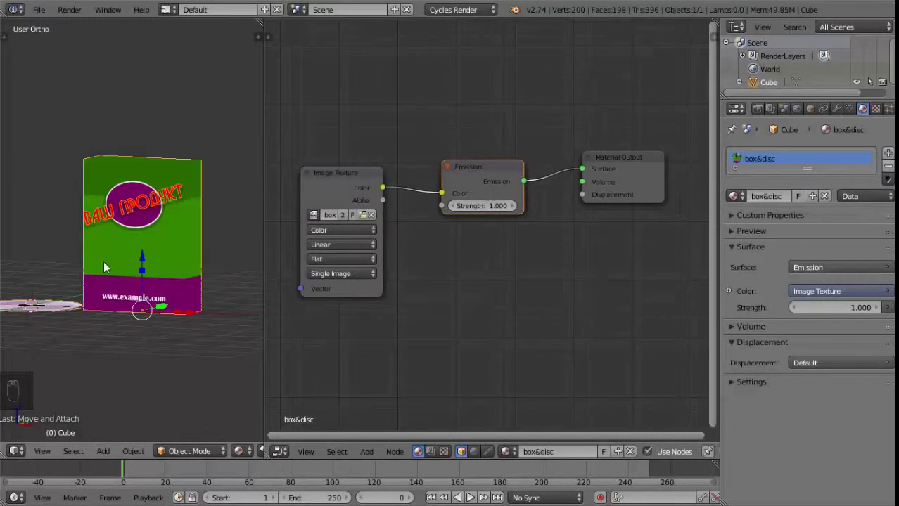
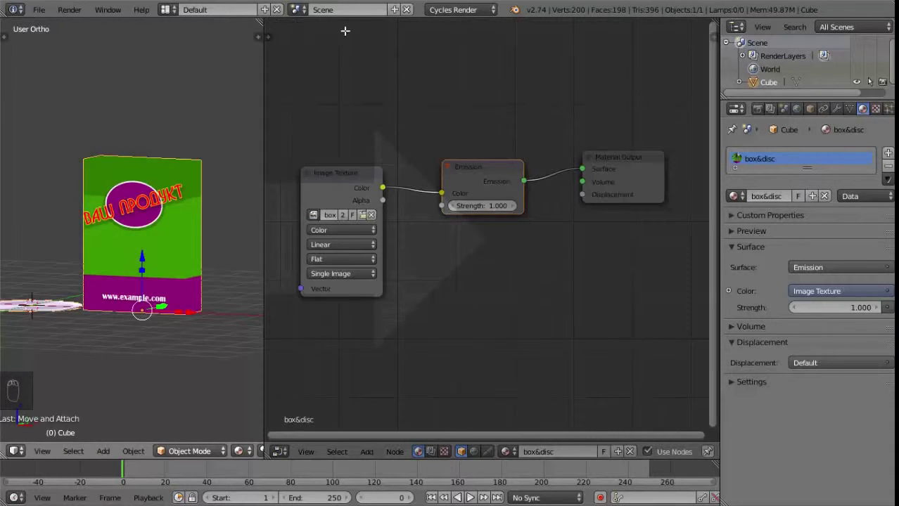
Frame the box and disc from the front and enter Edit Mode on the mesh.
left_click_drag(532, 233, 499, 335)
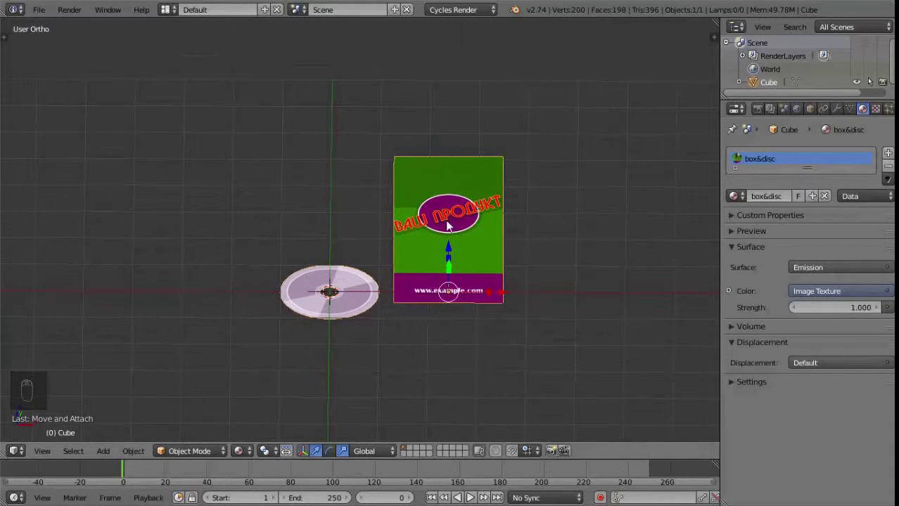
left_click_drag(448, 275, 480, 184)
left_click_drag(480, 183, 311, 304)
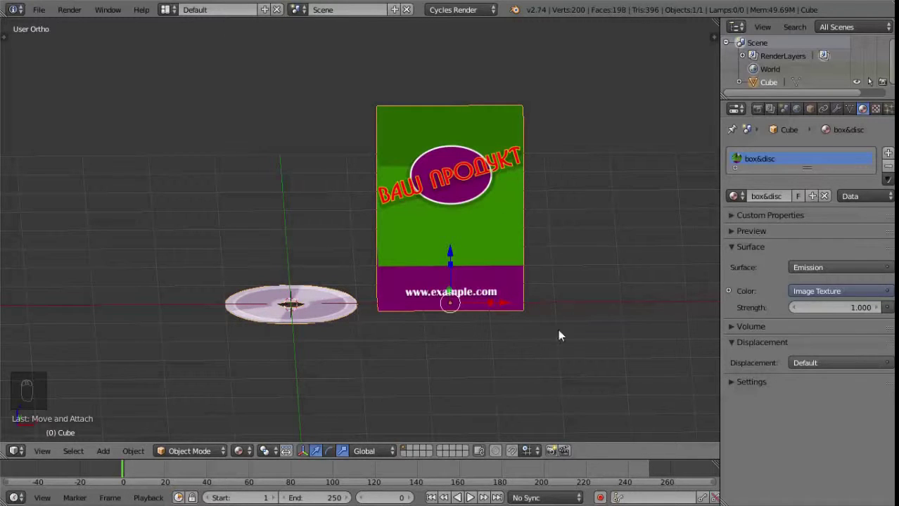
key("Tab")
Select the disc geometry in the box mesh and bring up the Separate options.
key("a")
key("l")
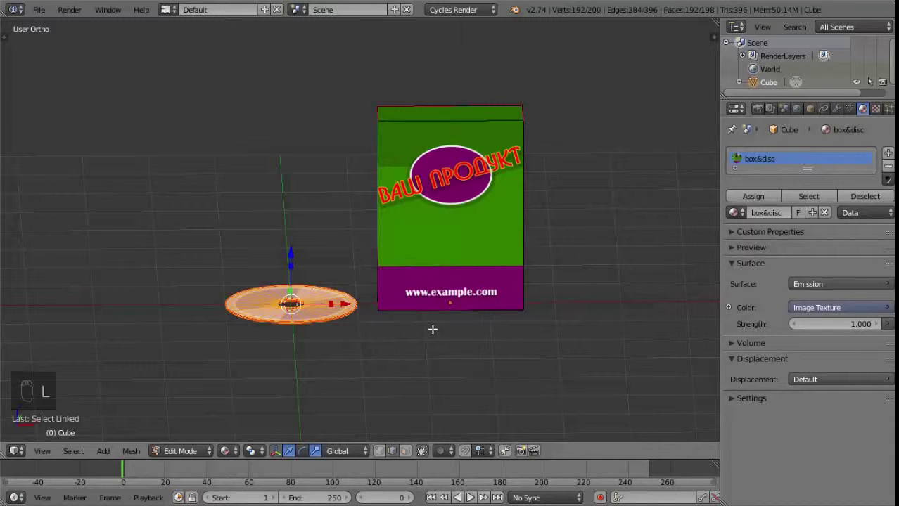
key("p")
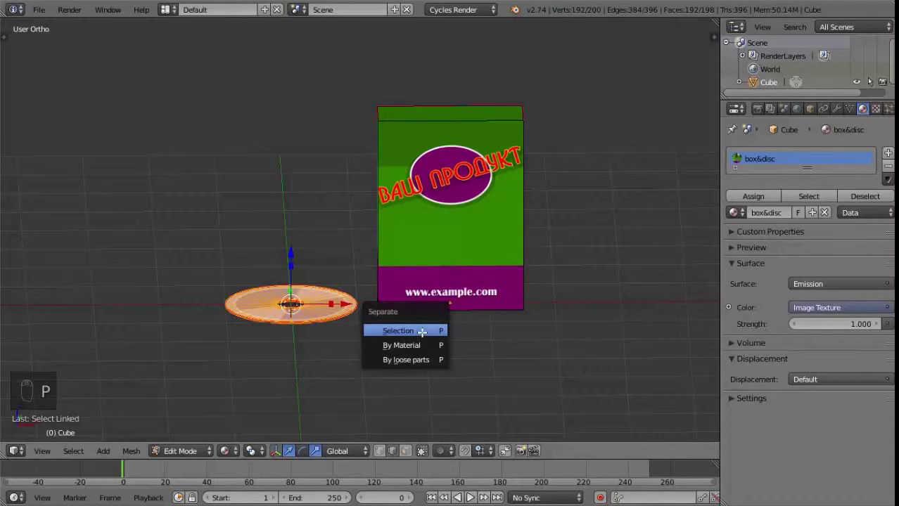
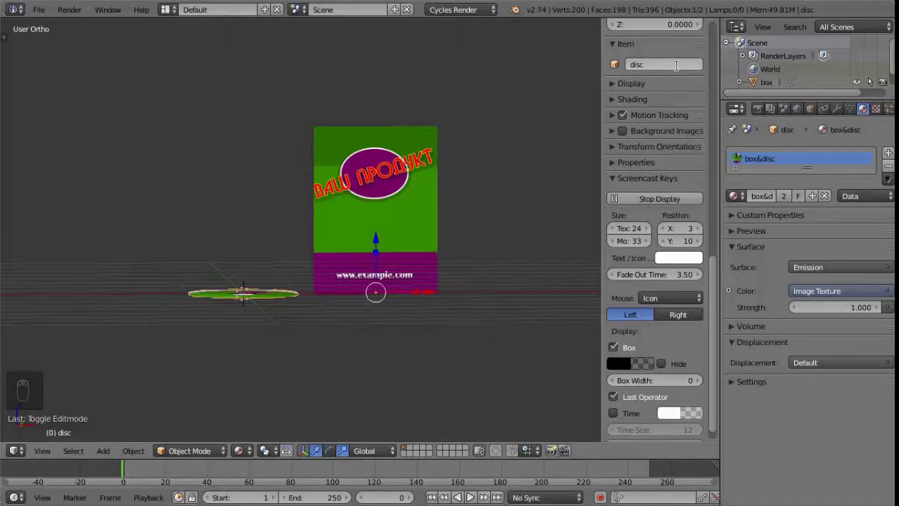
Orbit the scene, toggle solid shading and show the textures again.
left_click_drag(299, 308, 280, 312)
left_click_drag(280, 306, 281, 310)
key("z")
key("z")
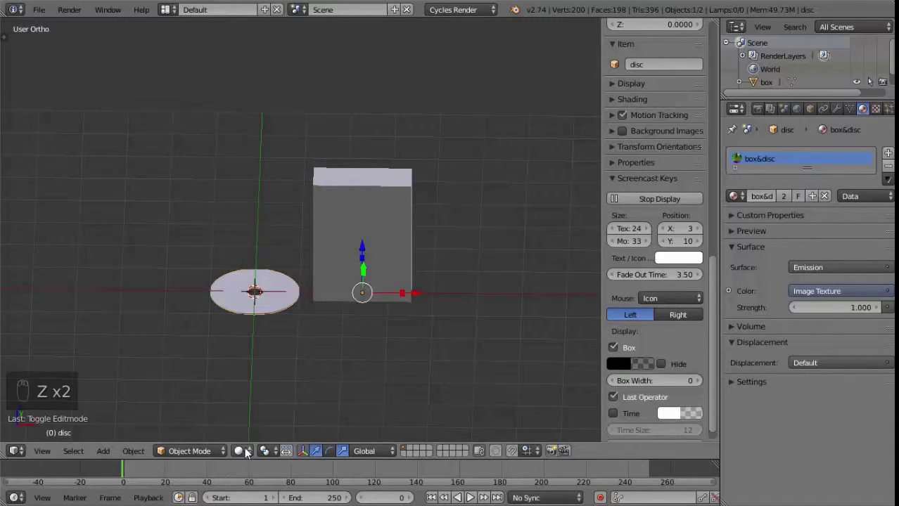
left_click_drag(247, 453, 294, 310)
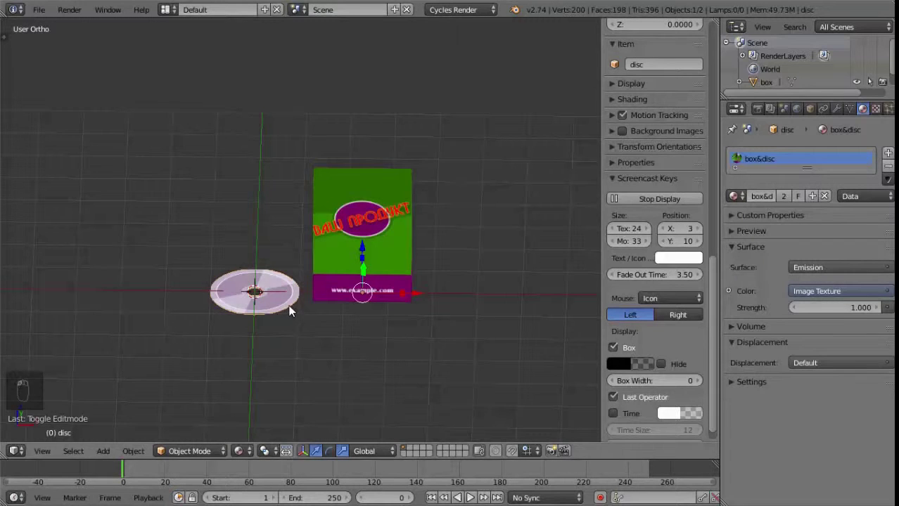
Duplicate the disc, move the copy around, then undo to discard it.
key("shift+d")
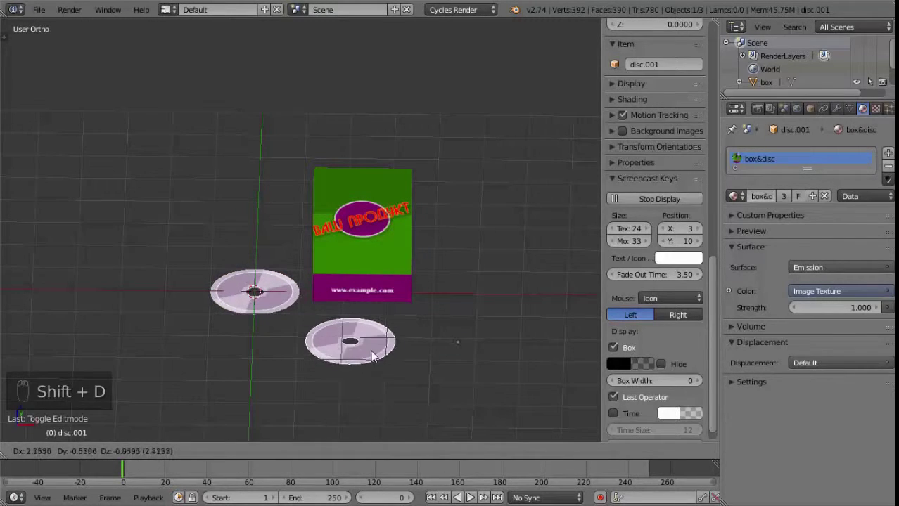
left_click_drag(373, 352, 295, 297)
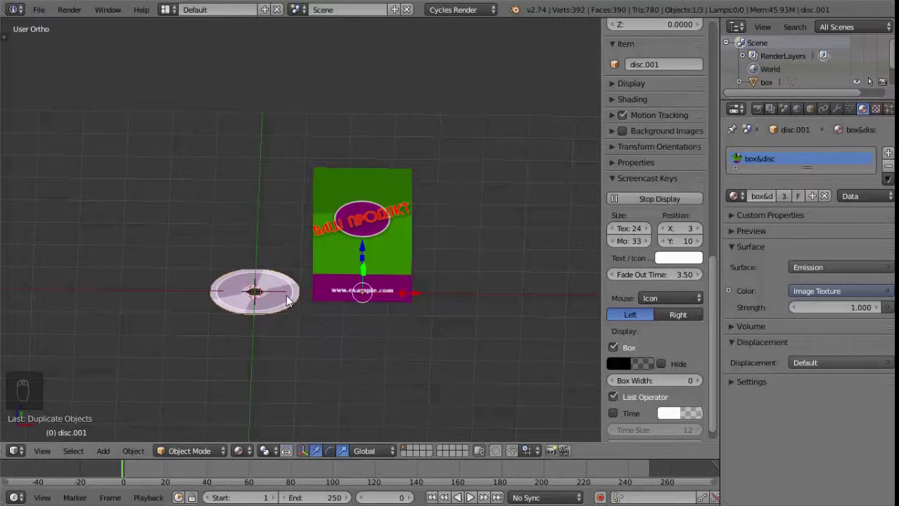
key("ctrl+z")
left_click_drag(282, 303, 234, 268)
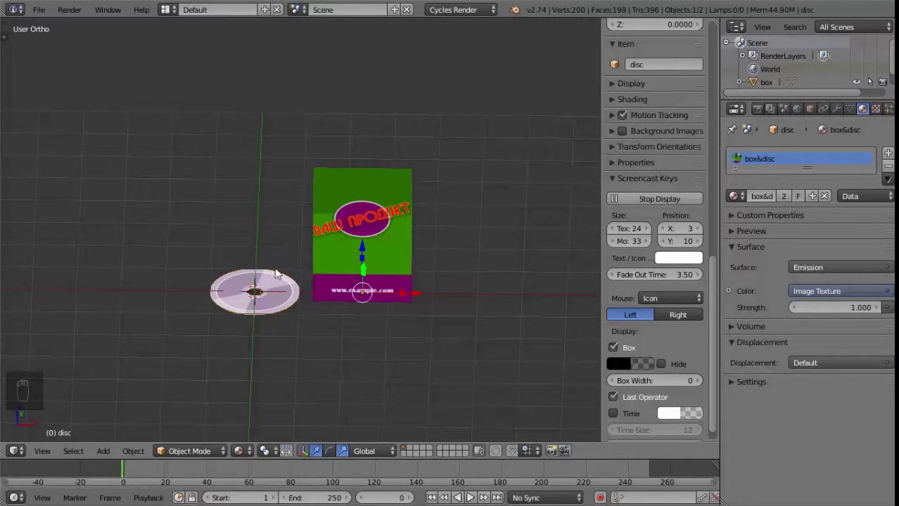
Set the disc's origin to its geometry from the Tool Shelf and hide the shelf.
key("t")
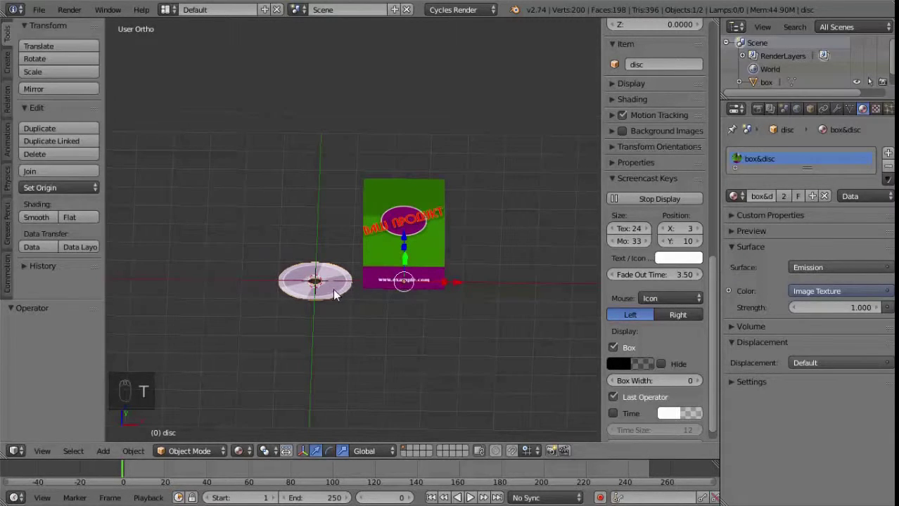
left_click_drag(344, 298, 341, 327)
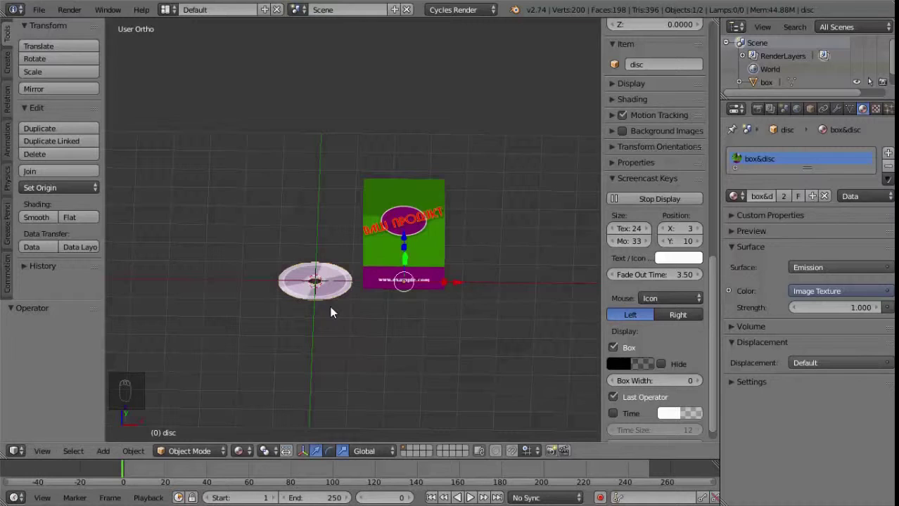
left_click_drag(73, 193, 92, 223)
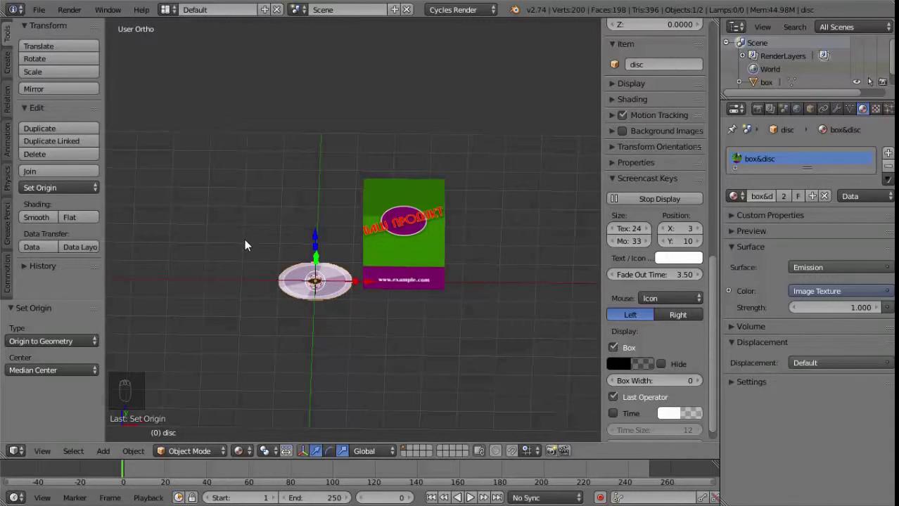
key("t")
Duplicate the disc as disc.001, move the copy toward the box and start rotating it.
key("shift+d")
left_click_drag(342, 294, 312, 319)
key("r")
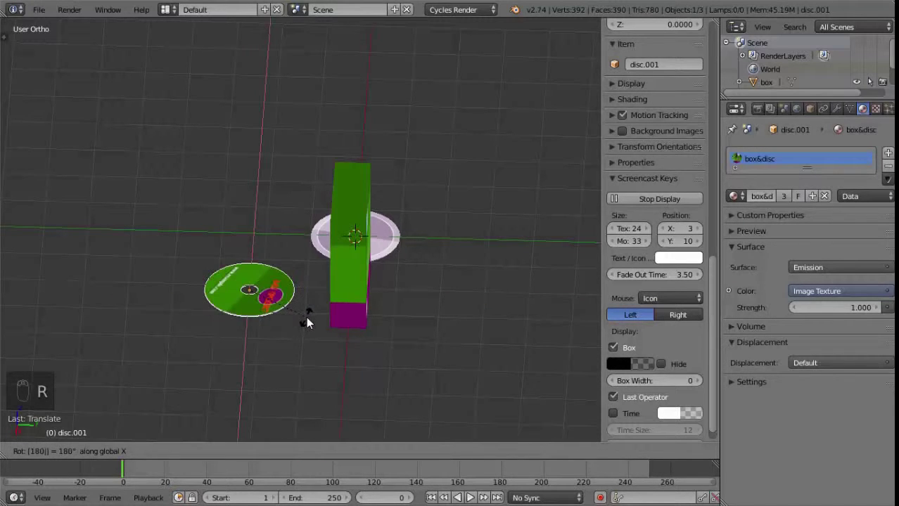
Switch to the rotate manipulator and tip disc.001 upright from a side view.
middle_click(340, 356)
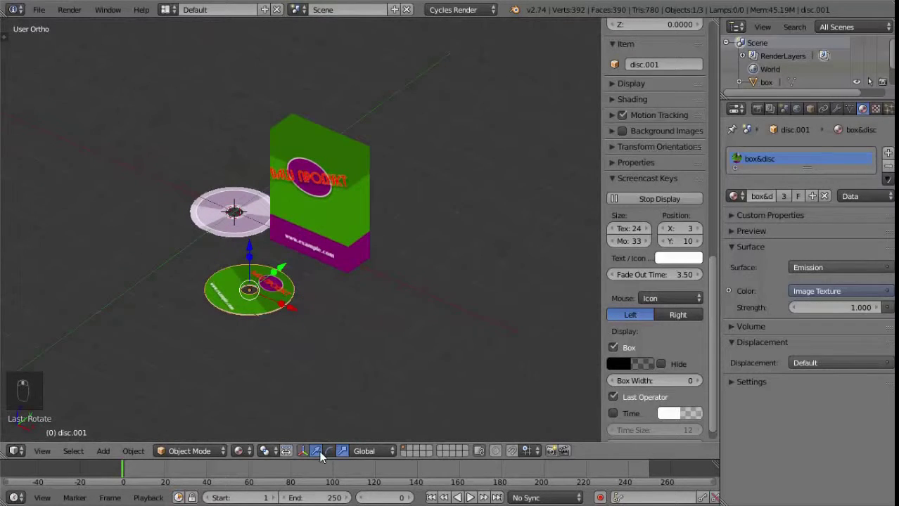
middle_click(326, 457)
left_click_drag(326, 457, 289, 318)
middle_click(332, 332)
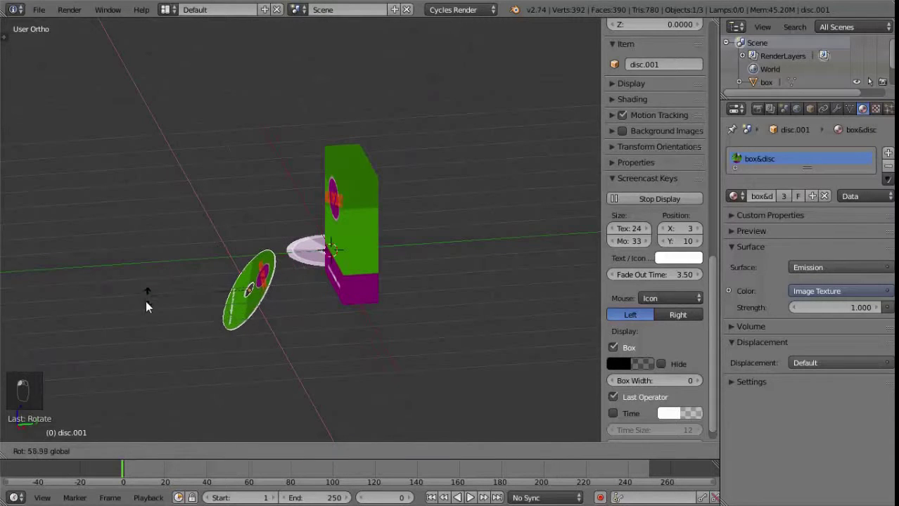
left_click(145, 335)
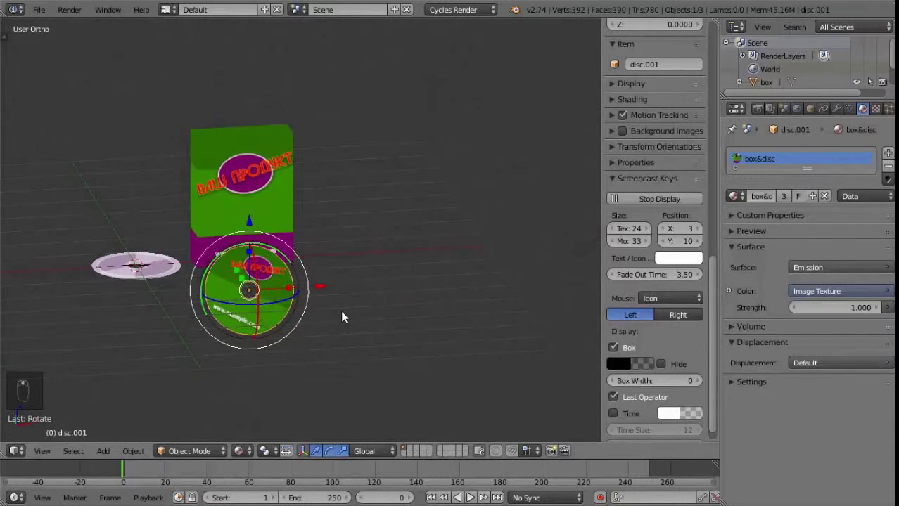
key("KP_1")
left_click_drag(250, 209, 317, 205)
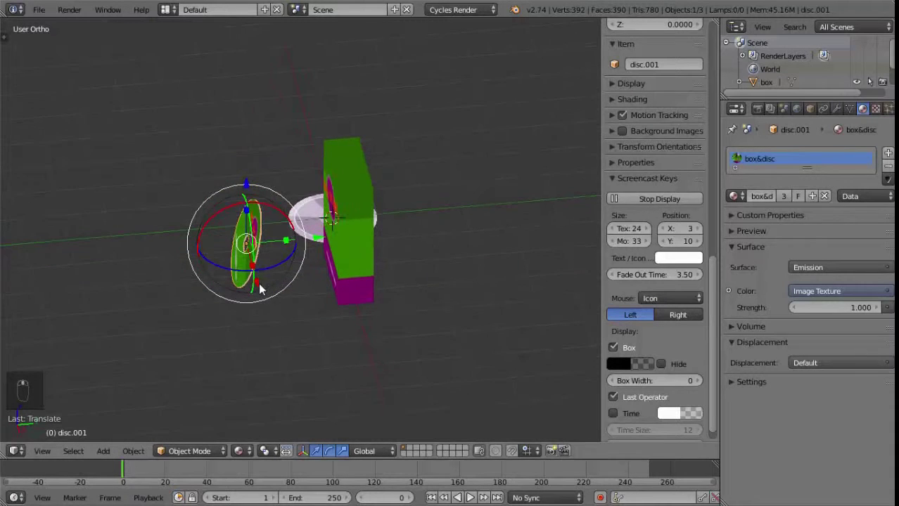
middle_click(260, 292)
left_click_drag(261, 292, 404, 273)
Turn disc.001 to face forward and place it in front of the box's printed face.
right_click(289, 316)
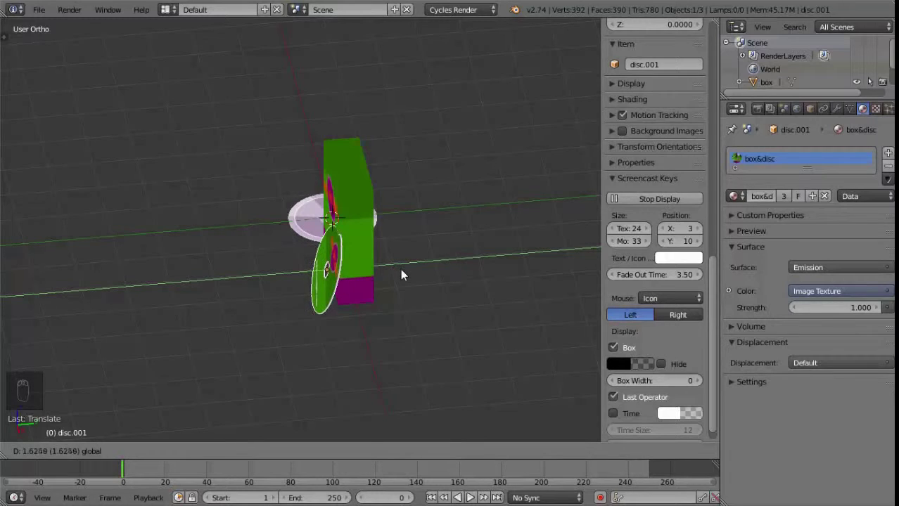
middle_click(396, 305)
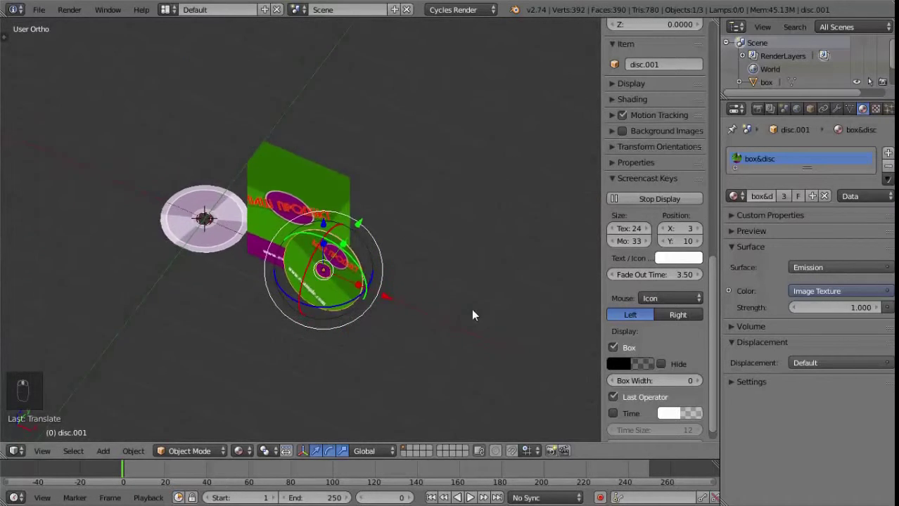
left_click_drag(331, 313, 377, 319)
middle_click(377, 317)
left_click_drag(385, 316, 443, 241)
left_click_drag(443, 241, 431, 259)
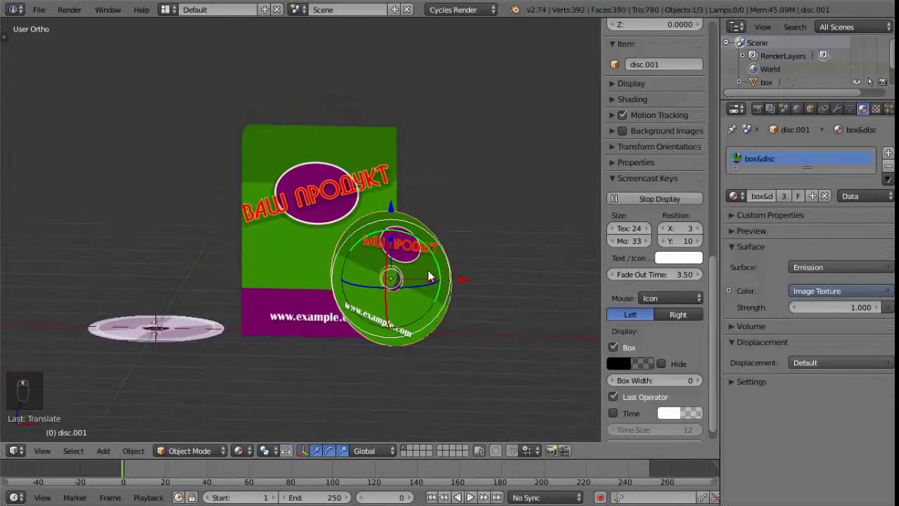
left_click_drag(245, 453, 499, 278)
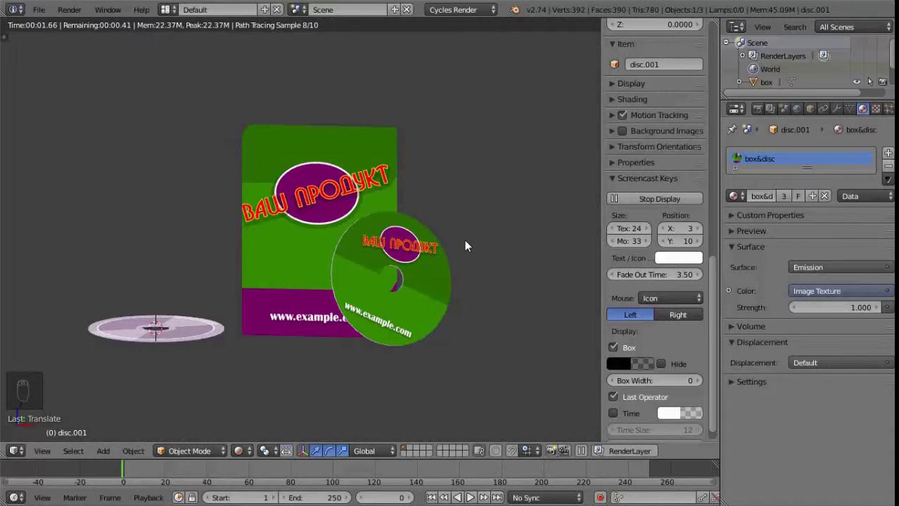
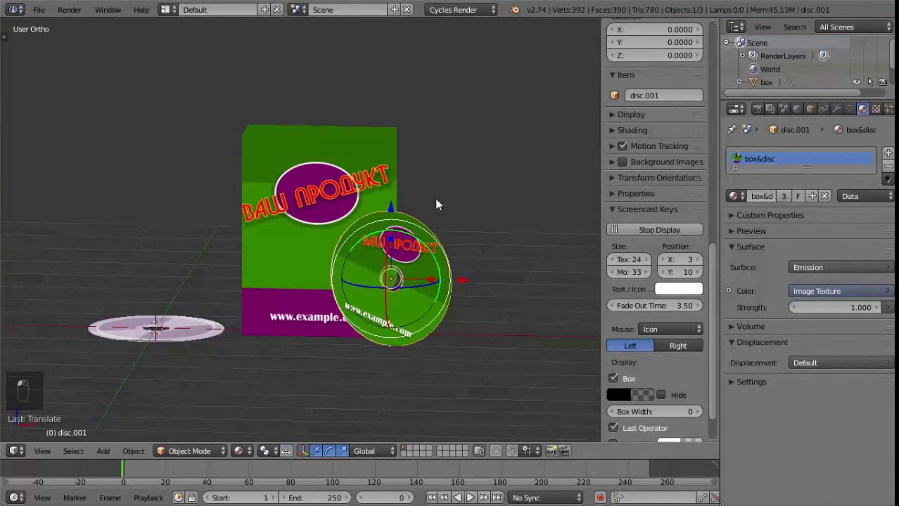
left_click_drag(476, 255, 469, 282)
middle_click(551, 278)
middle_click(557, 284)
middle_click(438, 291)
left_click_drag(510, 281, 441, 274)
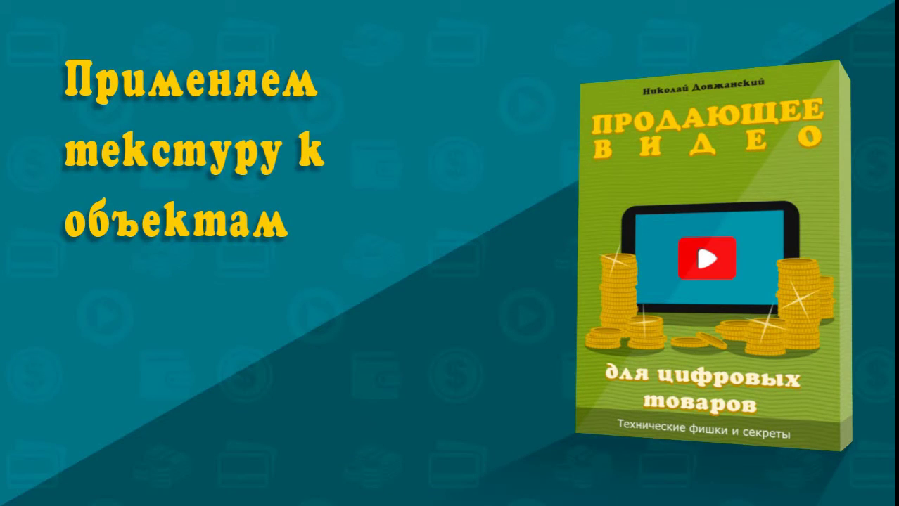